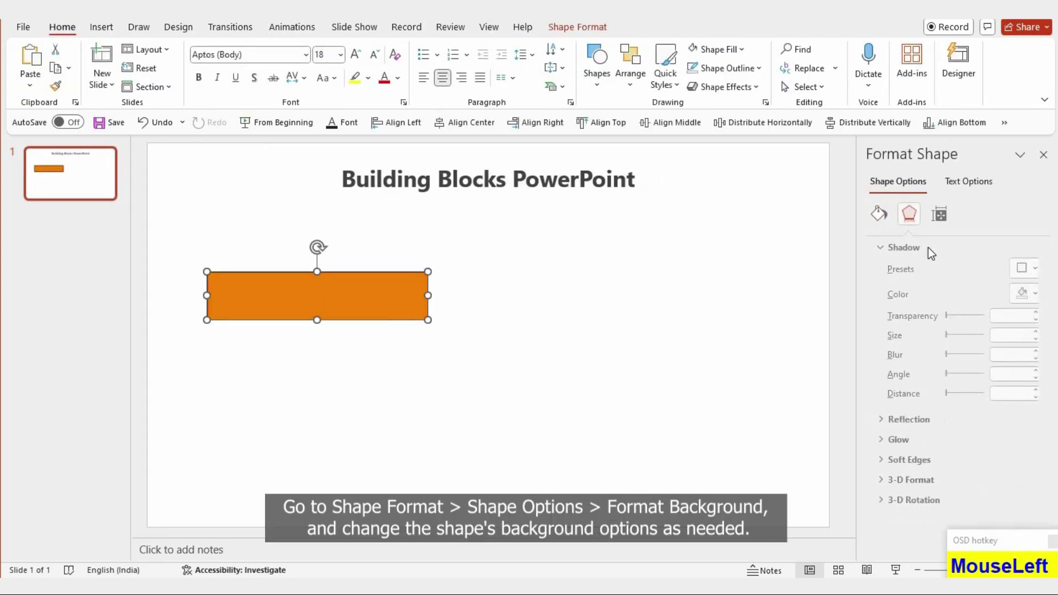
- Insert a solid red hexagon beside the white shadowed bar
{"action": "left_click", "coordinate": [1013, 415]}
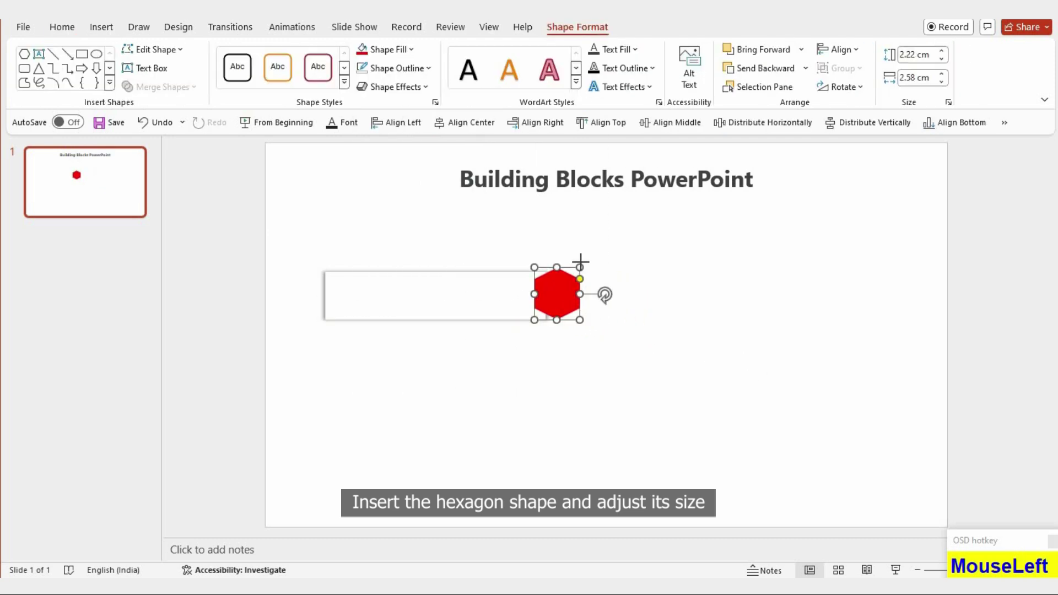
- Enlarge the red hexagon so it overlaps the bar's right end
{"action": "key", "text": "Down"}
{"action": "key", "text": "Down"}
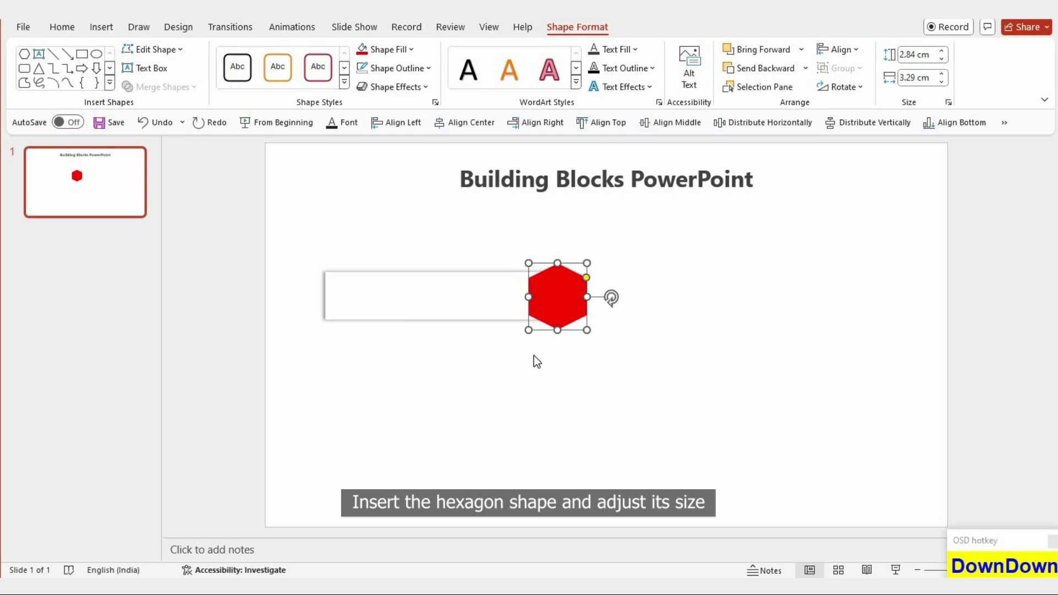
- Draw three lines from the hexagon's centre to its corners to form a 3D cube
{"action": "left_click", "coordinate": [537, 359]}
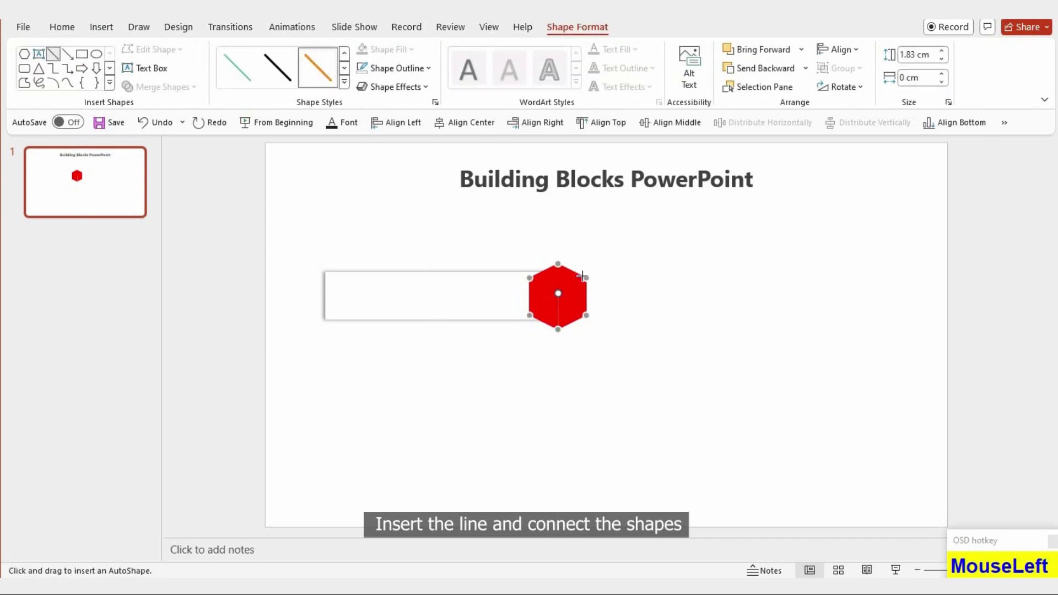
{"action": "left_click", "coordinate": [247, 127]}
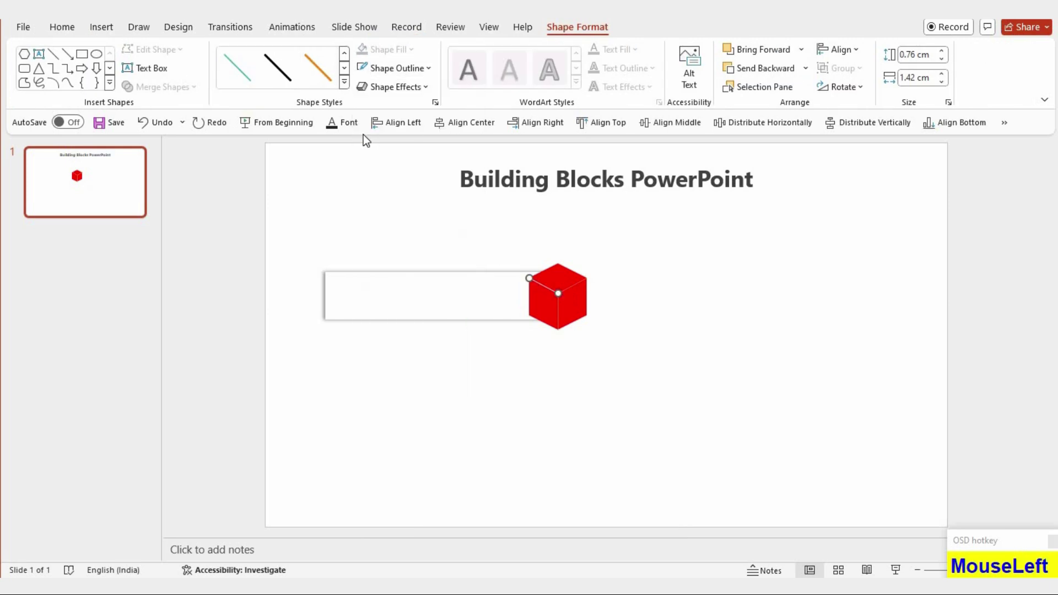
{"action": "key", "text": "F4"}
- Group the bar with the cube and duplicate the group below and to the right
{"action": "left_click", "coordinate": [561, 319]}
{"action": "key", "text": "F4"}
{"action": "left_click", "coordinate": [512, 396]}
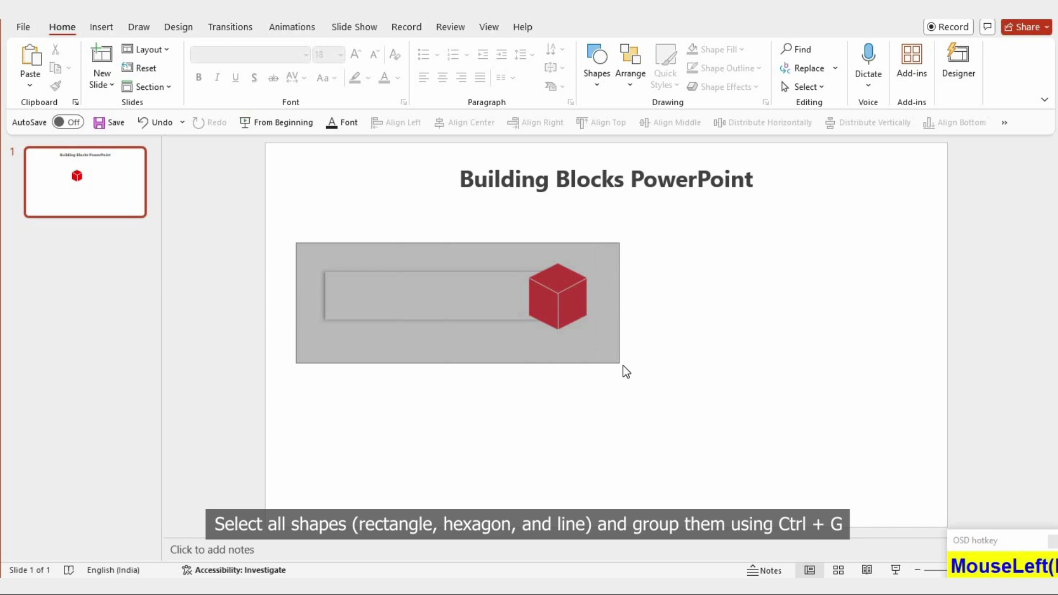
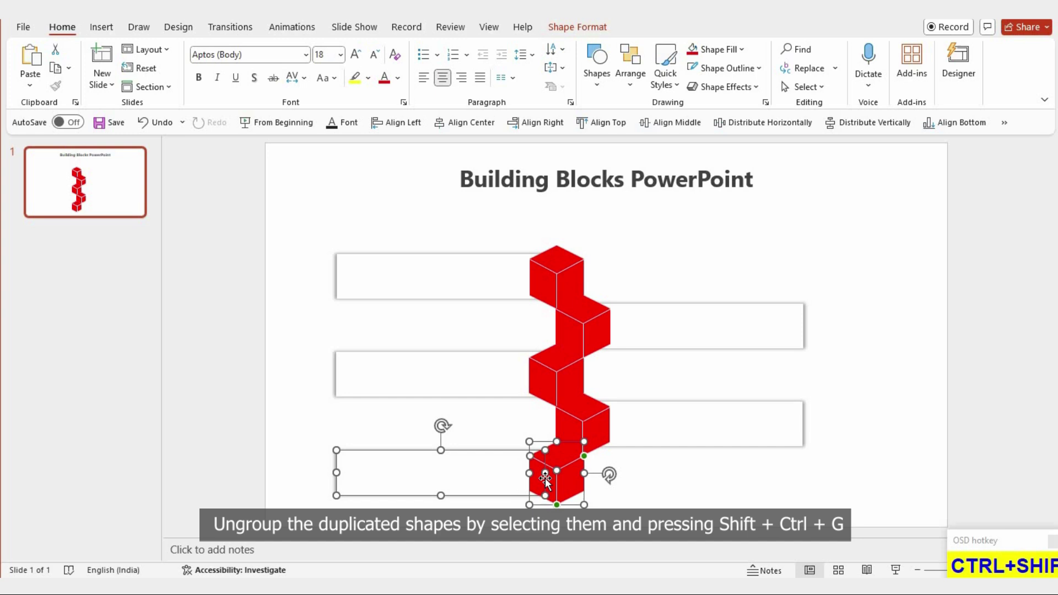
- Recolour the cubes orange, crimson, blue, green and purple via Shape Fill
{"action": "left_click", "coordinate": [552, 281]}
{"action": "left_click", "coordinate": [590, 345]}
{"action": "left_click", "coordinate": [563, 401]}
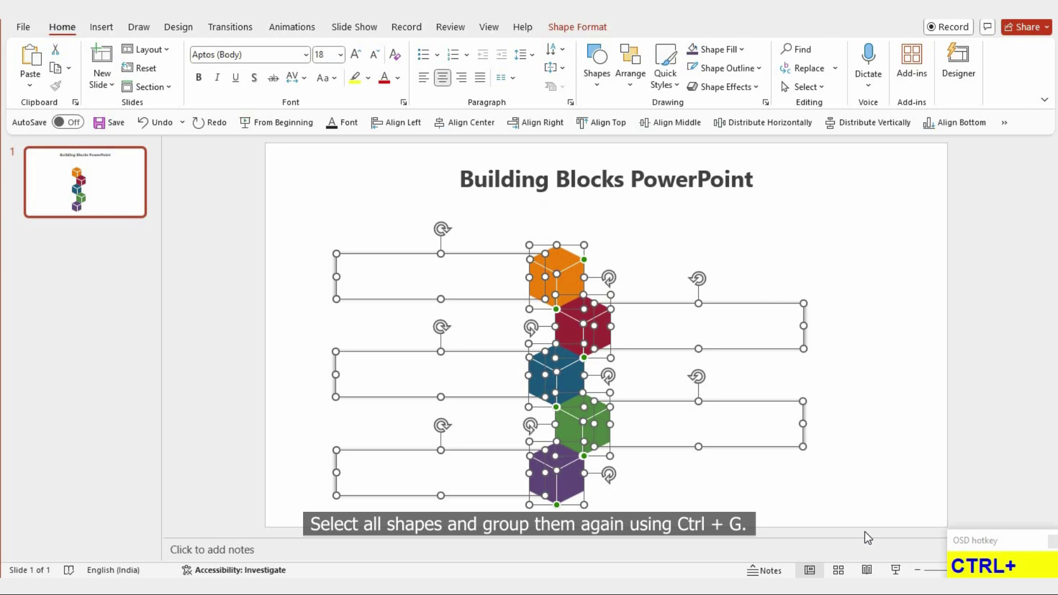
- Group the whole zigzag stack and centre it horizontally and vertically on the slide
{"action": "key", "text": "ctrl+g"}
{"action": "left_click", "coordinate": [443, 128]}
{"action": "key", "text": "Down"}
{"action": "key", "text": "Down"}
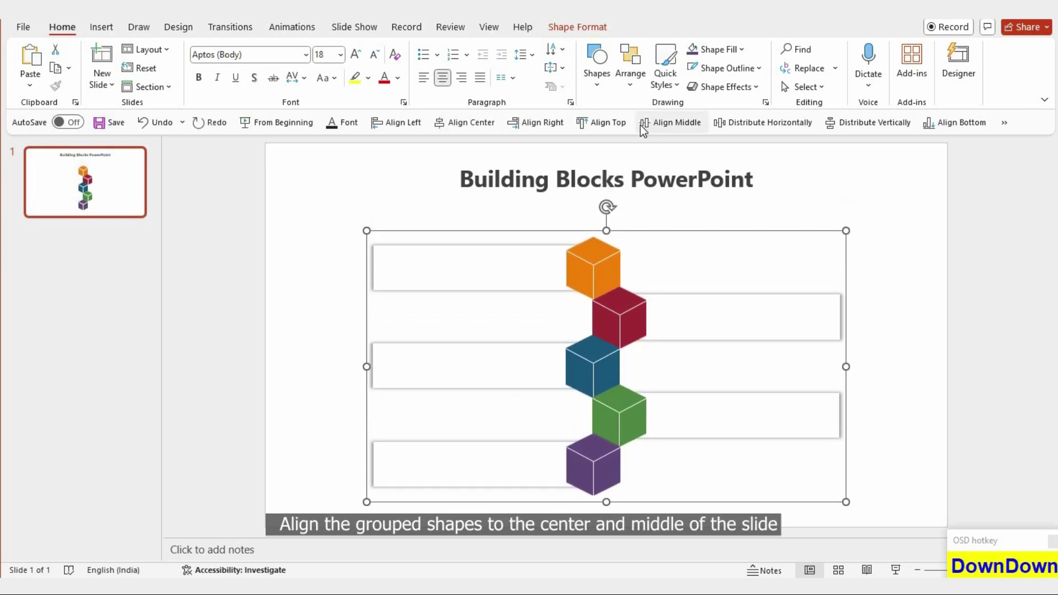
{"action": "key", "text": "Down"}
{"action": "left_click", "coordinate": [677, 503]}
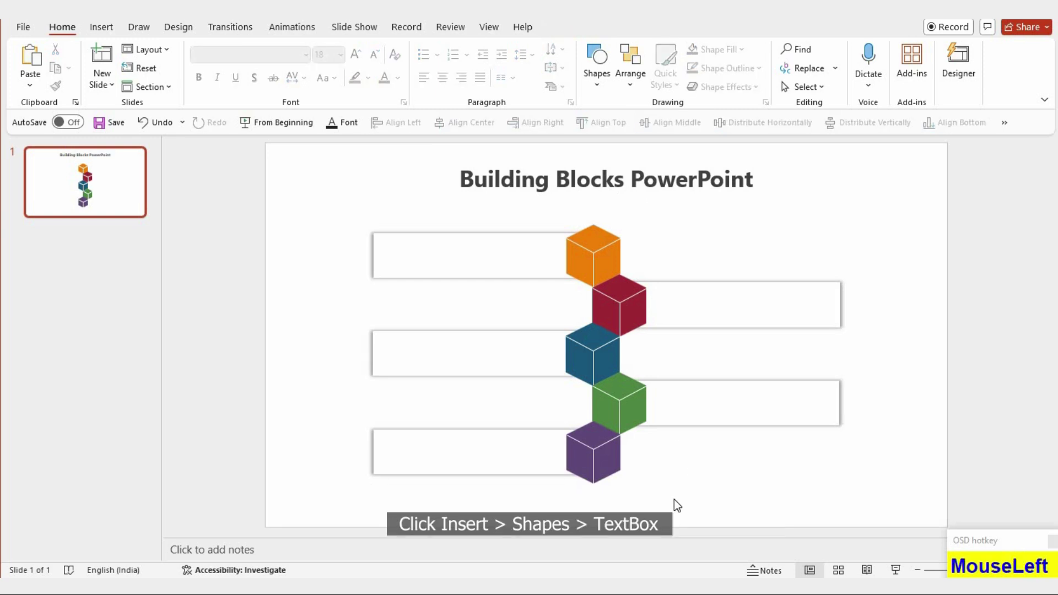
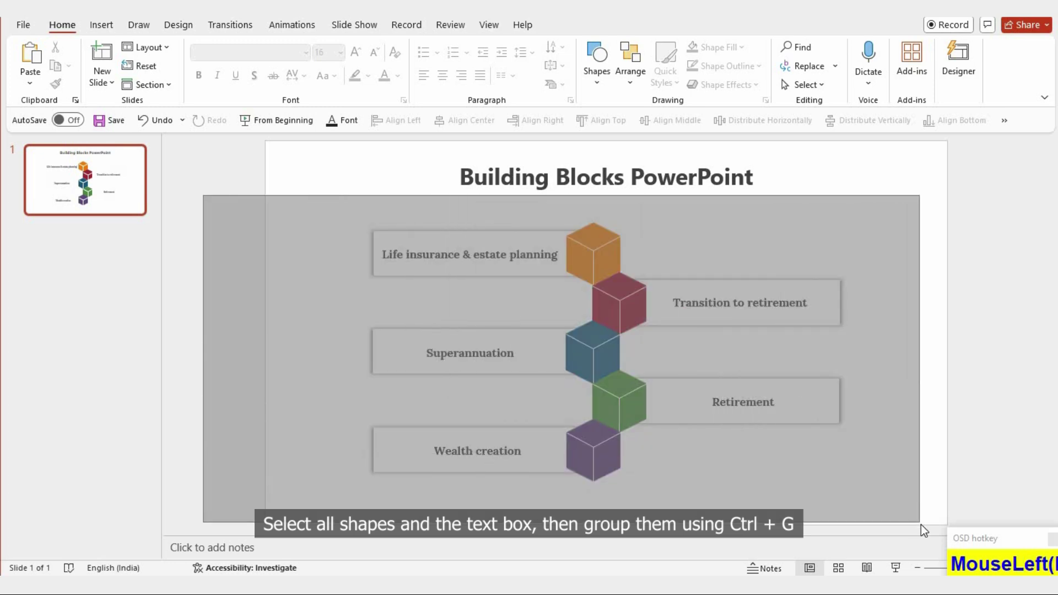
- Group the labelled blocks with their text and centre the group on the slide
{"action": "left_click", "coordinate": [925, 528]}
{"action": "key", "text": "ctrl+g"}
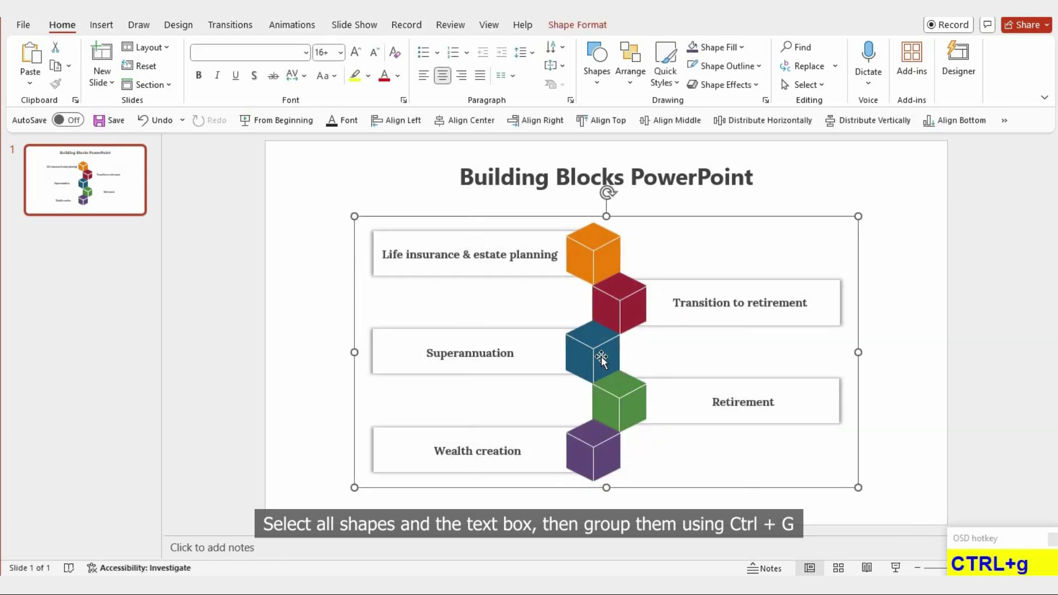
{"action": "left_click", "coordinate": [441, 131]}
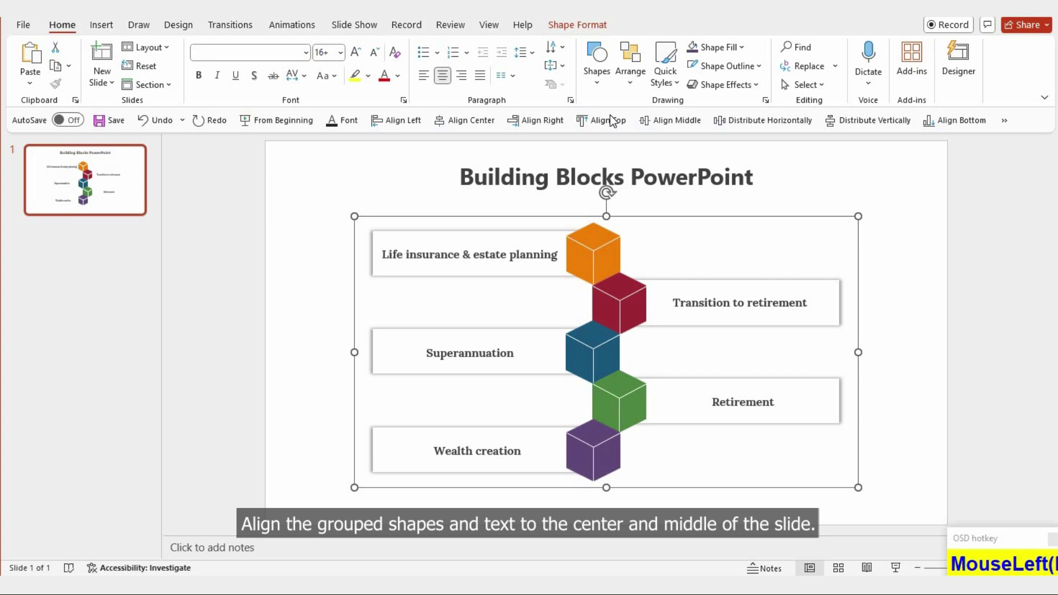
{"action": "key", "text": "Down"}
{"action": "key", "text": "Down"}
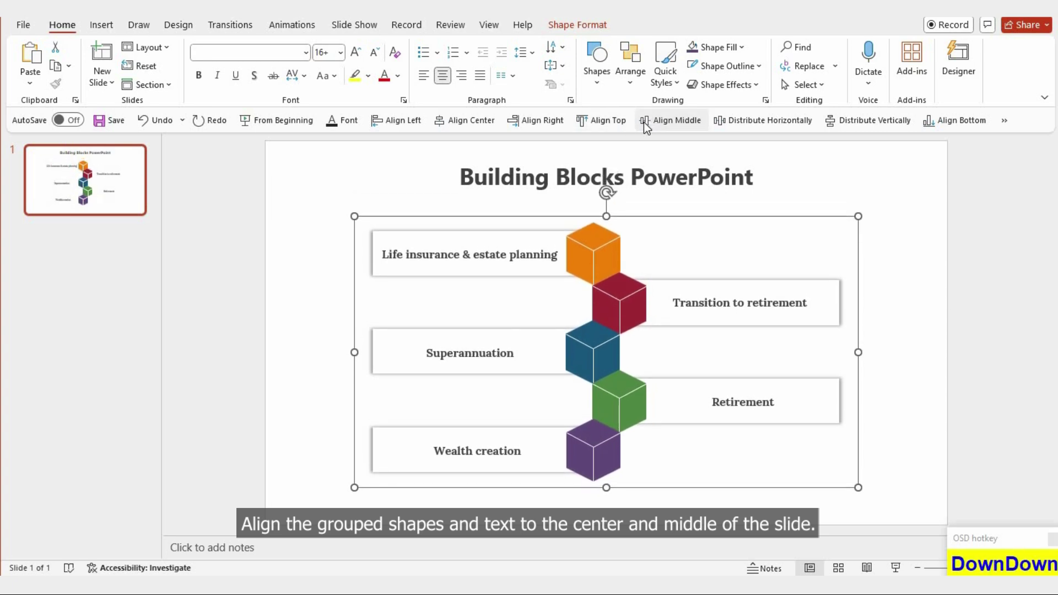